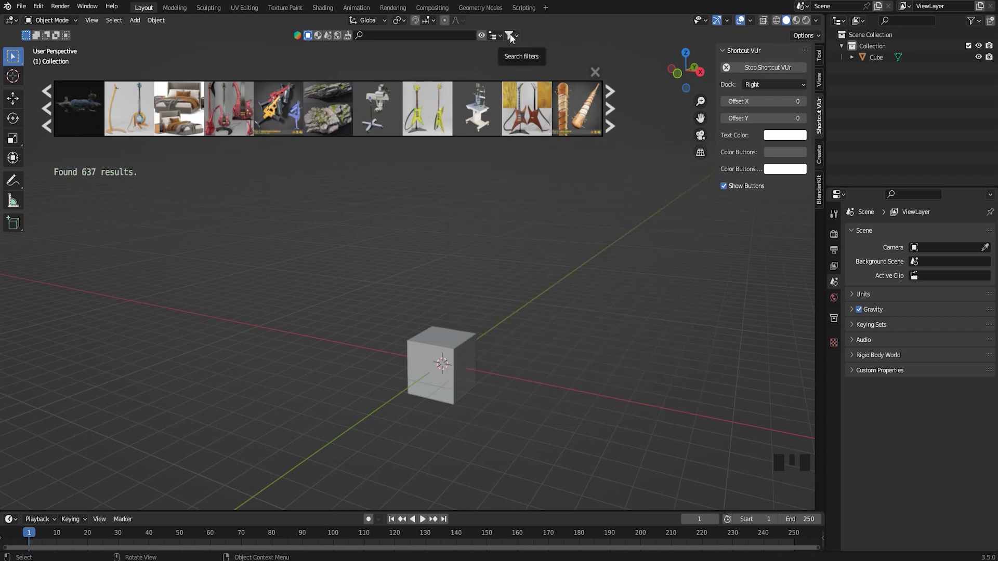
# - Page through BlenderKit model results and widen the search from 637 to 17632 models
pyautogui.moveTo(516, 37); pyautogui.dragTo(474, 87)
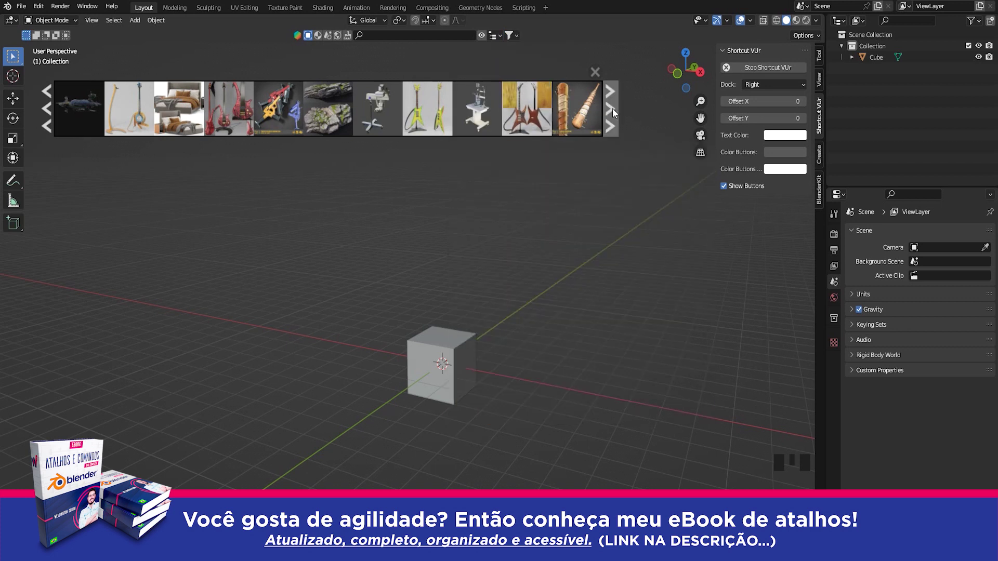
pyautogui.scroll(-3)
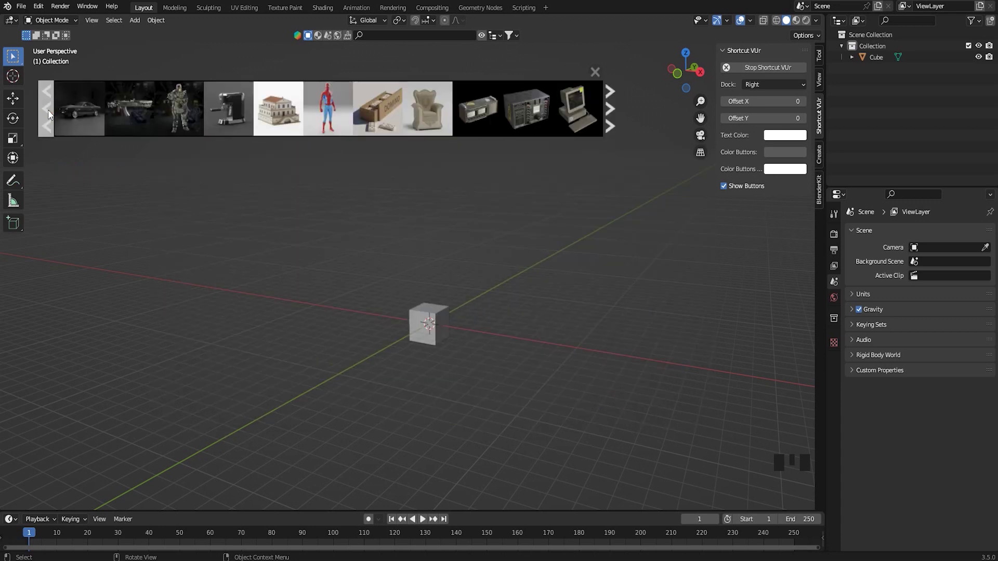
pyautogui.moveTo(518, 42); pyautogui.dragTo(480, 85)
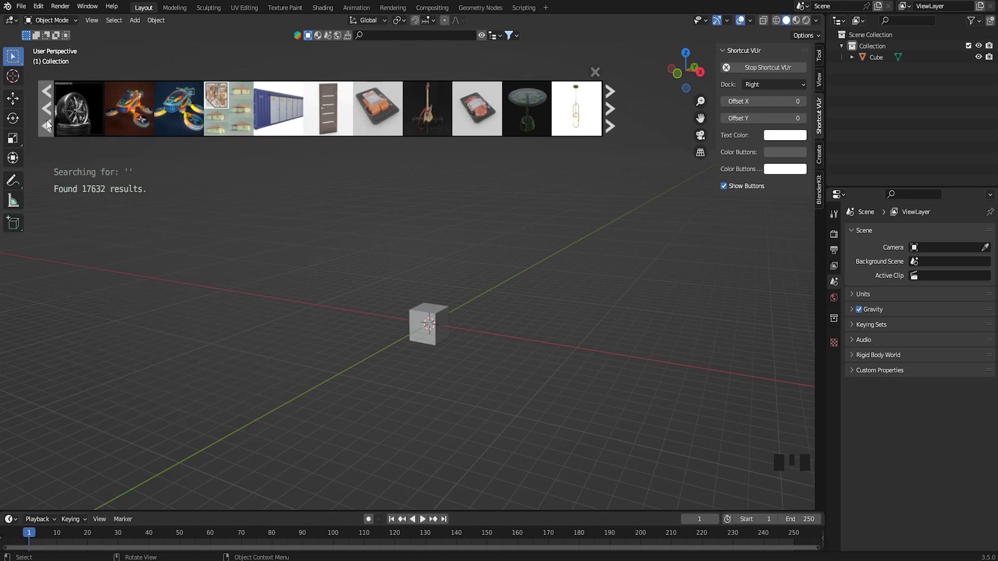
# - Browse BlenderKit materials, then scene assets, paging through and back to the first scene page
pyautogui.click(51, 122)
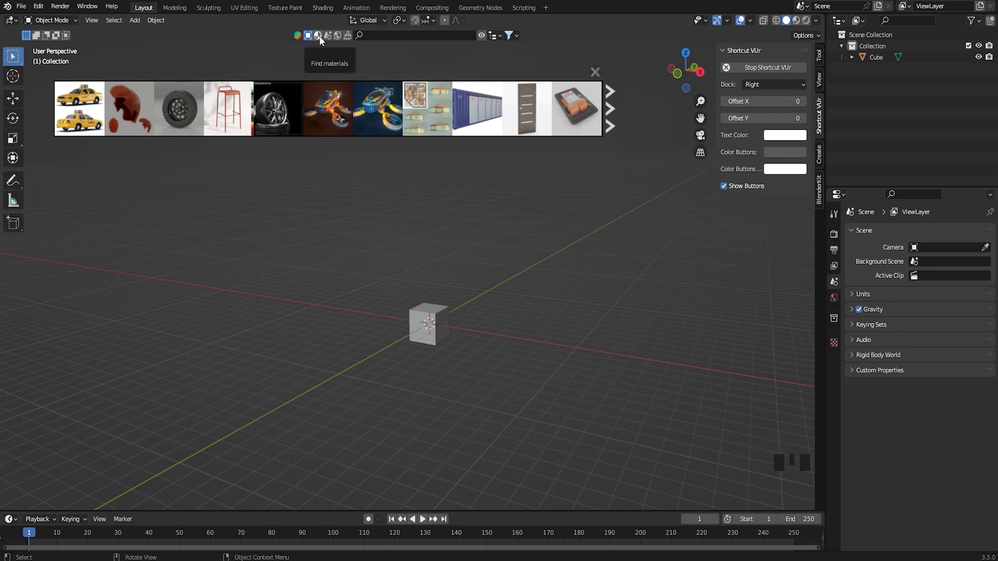
pyautogui.click(320, 42)
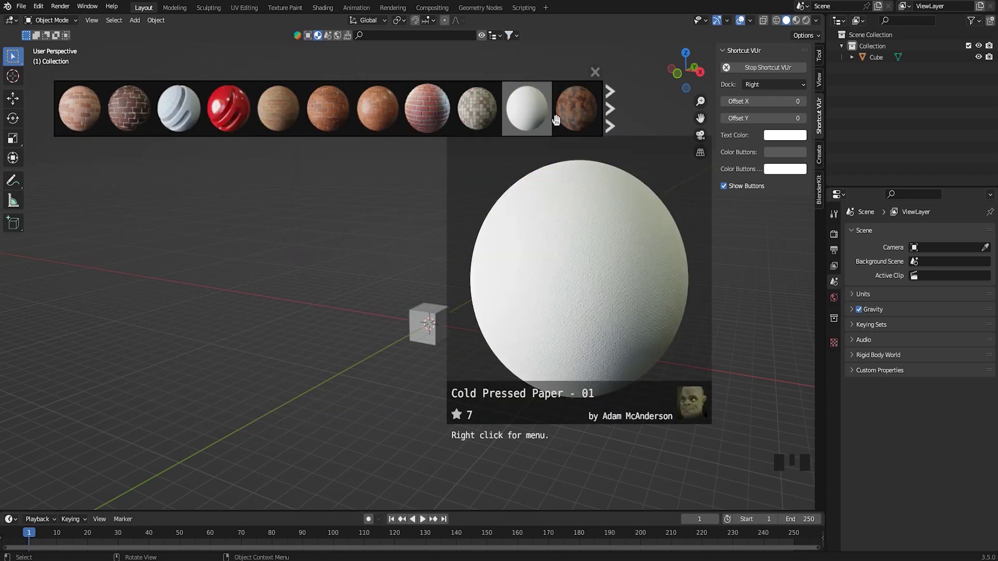
pyautogui.moveTo(333, 42); pyautogui.dragTo(145, 127)
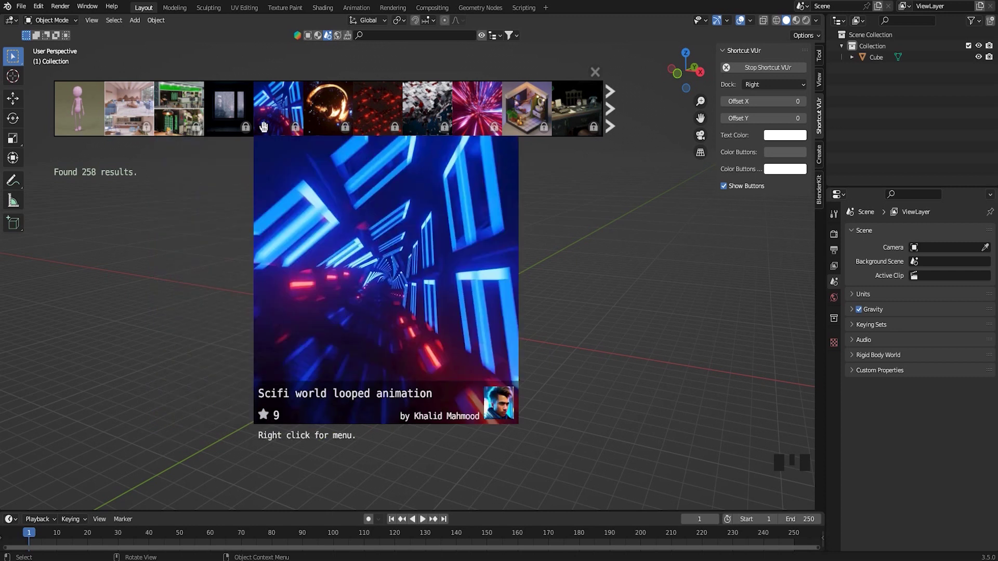
pyautogui.moveTo(522, 40); pyautogui.dragTo(493, 114)
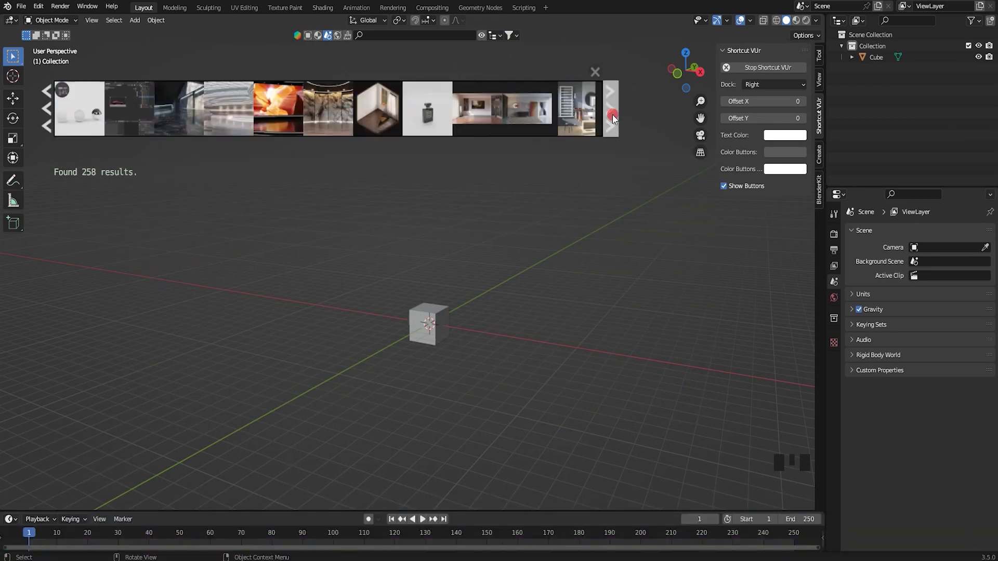
pyautogui.click(53, 119)
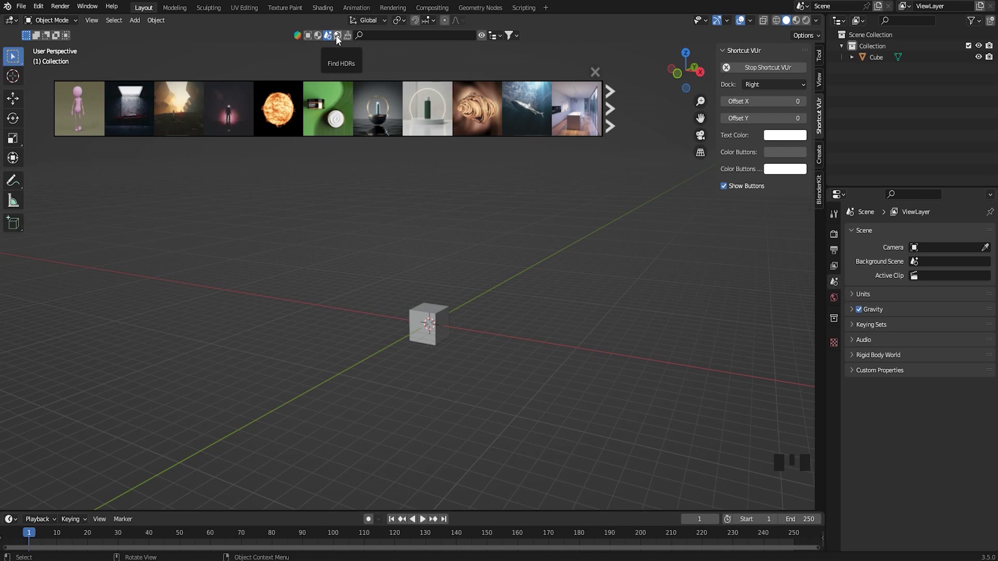
# - Browse BlenderKit HDR environments while orbiting around the cube
pyautogui.moveTo(337, 38); pyautogui.dragTo(141, 105)
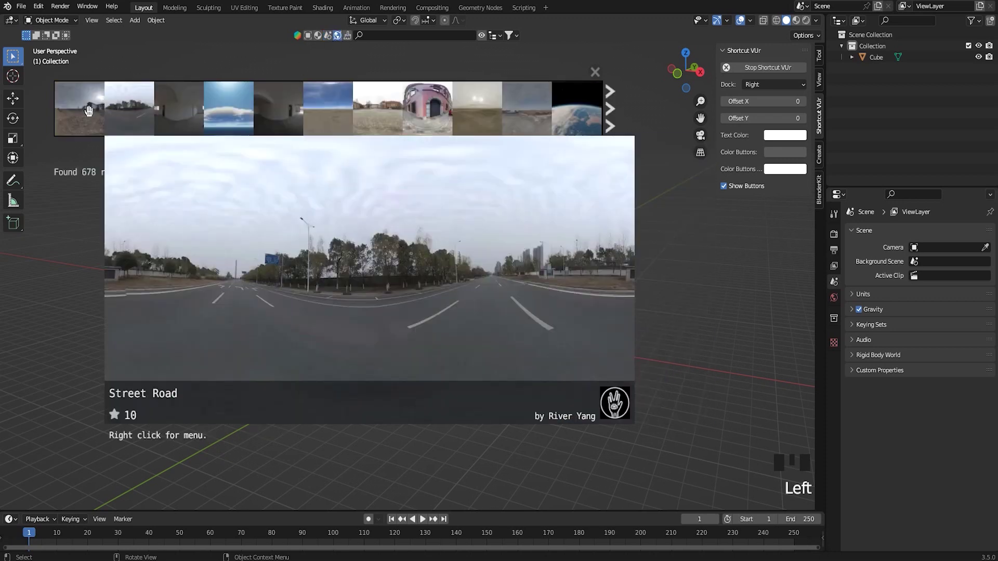
pyautogui.moveTo(321, 41); pyautogui.dragTo(334, 69)
pyautogui.scroll(3)
pyautogui.middleClick(541, 394)
pyautogui.scroll(3)
pyautogui.middleClick(480, 317)
pyautogui.scroll(-3)
pyautogui.moveTo(495, 250); pyautogui.dragTo(798, 53)
# - Drop the first brick material (Brick Wall 4) from BlenderKit onto the cube
pyautogui.click(798, 53)
pyautogui.moveTo(399, 225); pyautogui.dragTo(263, 112)
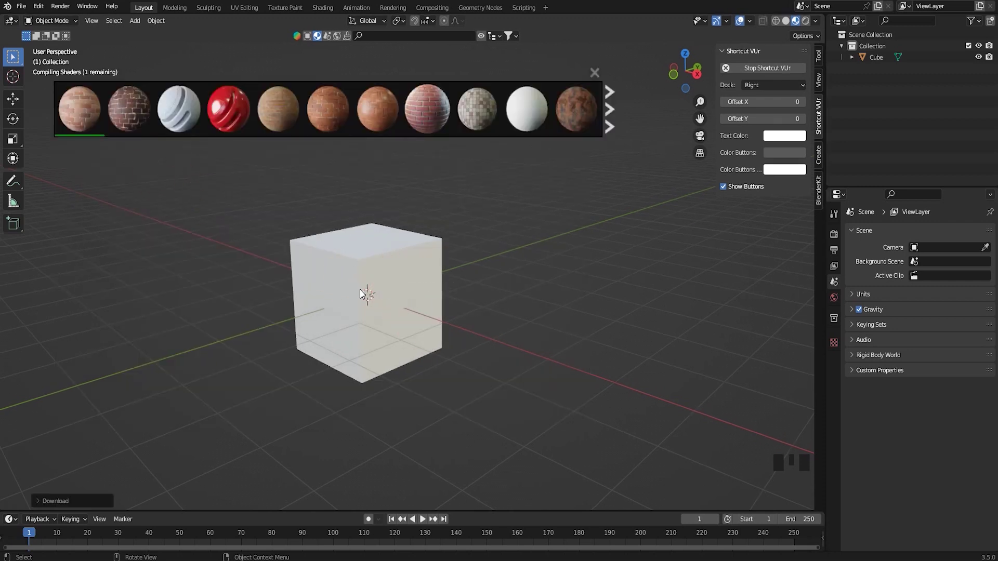
# - Inspect the brick-textured cube from several angles as the material loads
pyautogui.moveTo(401, 279); pyautogui.dragTo(419, 291)
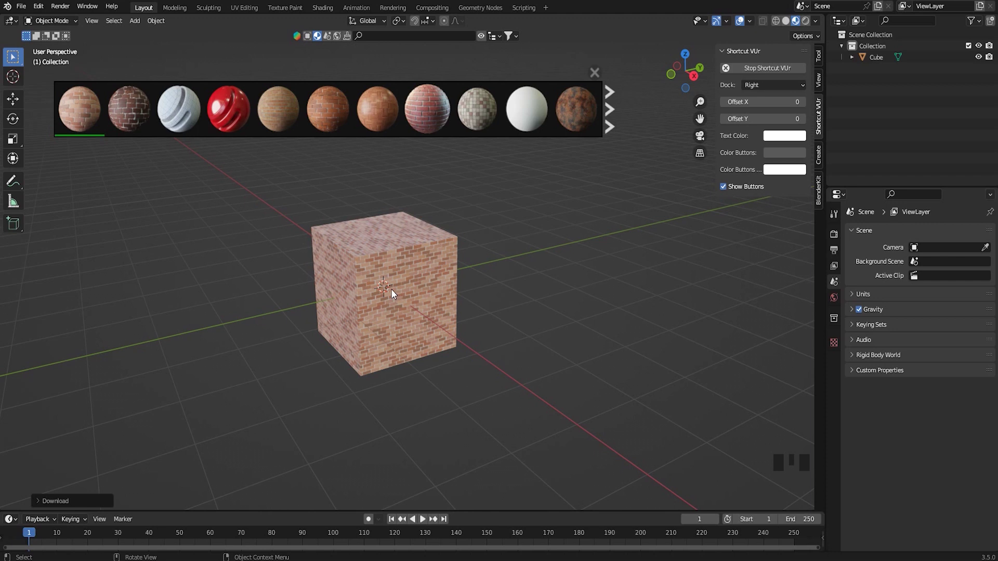
pyautogui.moveTo(405, 266); pyautogui.dragTo(454, 265)
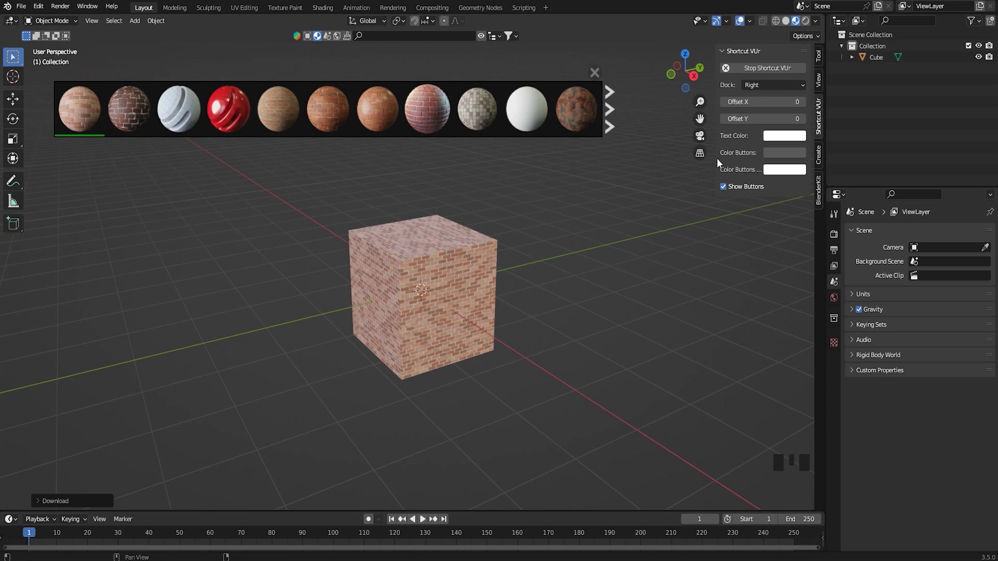
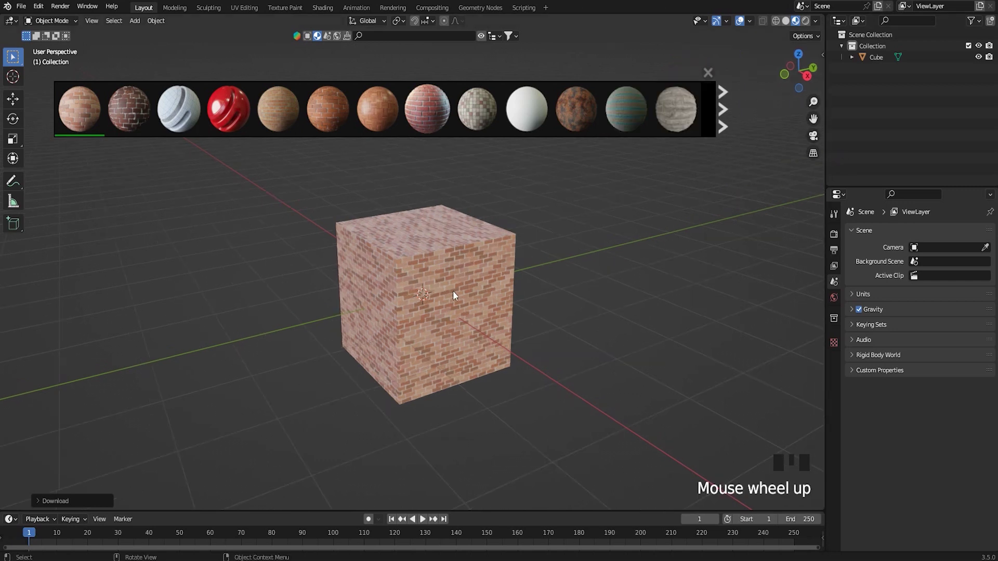
pyautogui.scroll(-3)
pyautogui.middleClick(476, 401)
pyautogui.scroll(3)
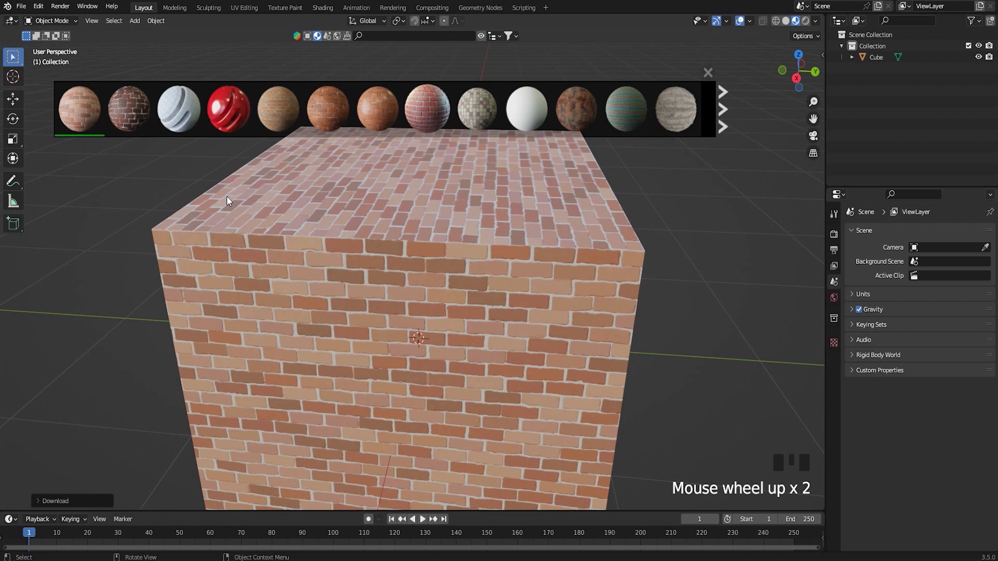
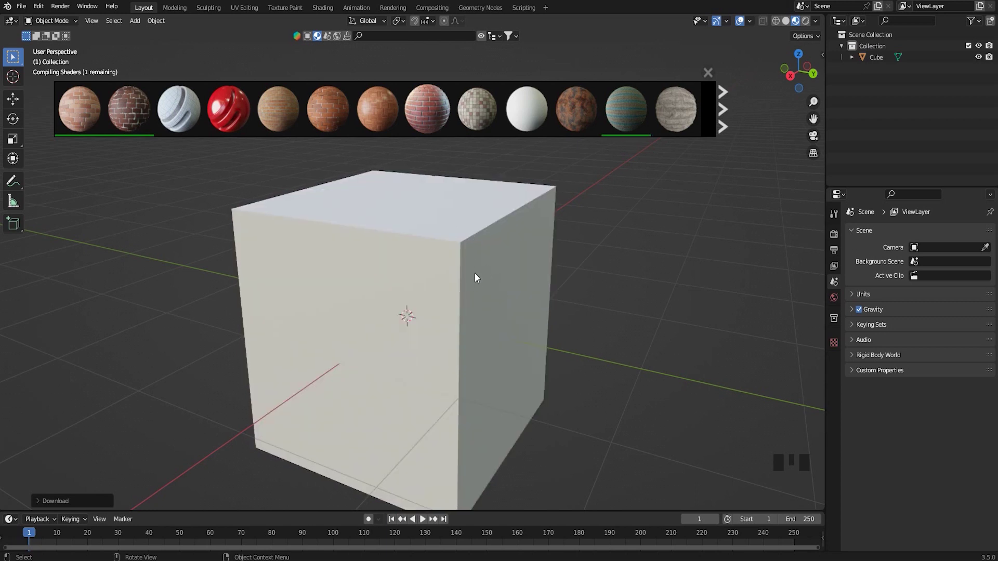
# - Try a striped fabric material on the cube, then delete the cube leaving the scene empty
pyautogui.scroll(-3)
pyautogui.middleClick(486, 292)
pyautogui.scroll(3)
pyautogui.scroll(-3)
pyautogui.middleClick(417, 296)
pyautogui.scroll(3)
pyautogui.middleClick(449, 249)
pyautogui.moveTo(475, 278); pyautogui.dragTo(311, 41)
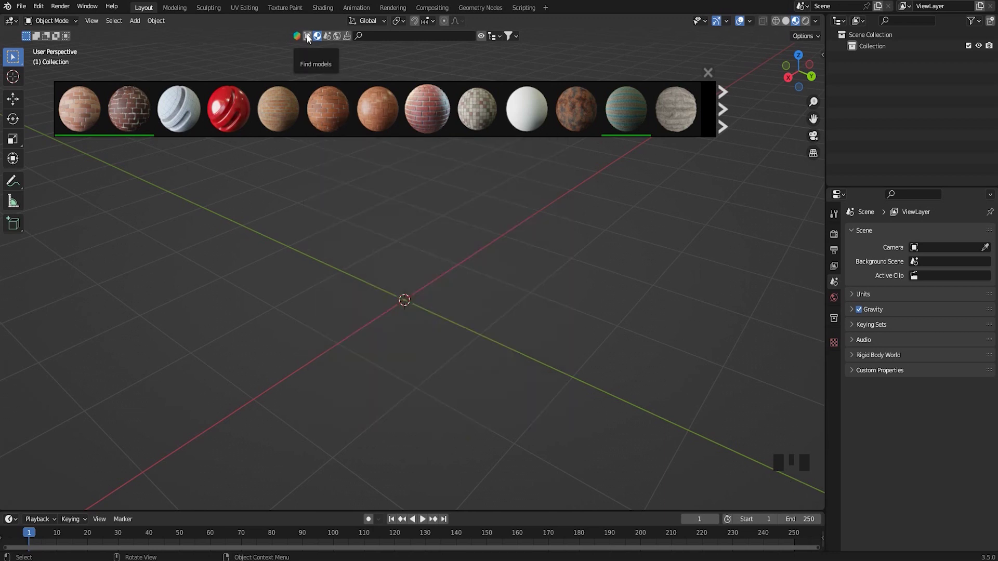
# - Bring BlenderKit's off-road wheel model into the scene and look it over
pyautogui.click(311, 37)
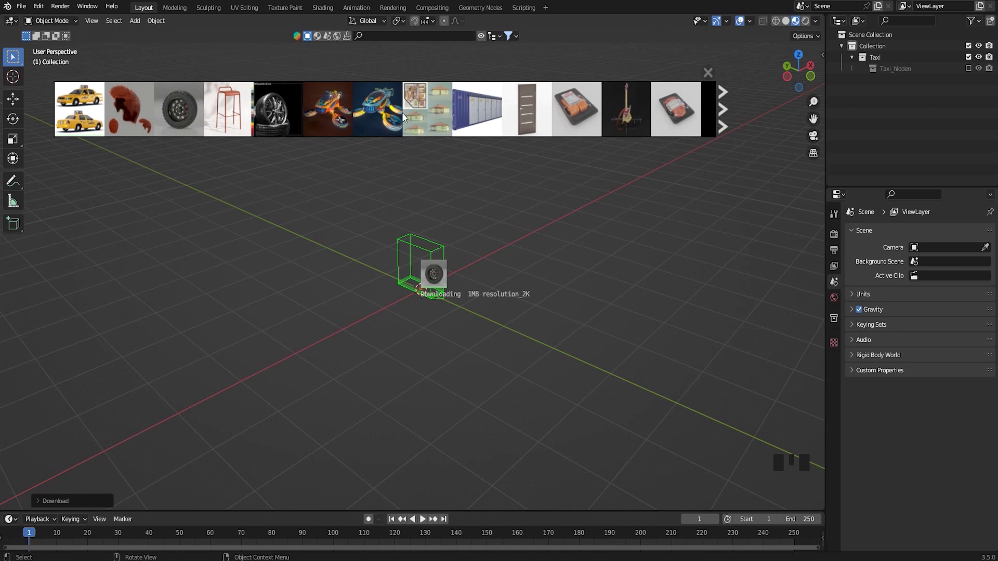
pyautogui.scroll(3)
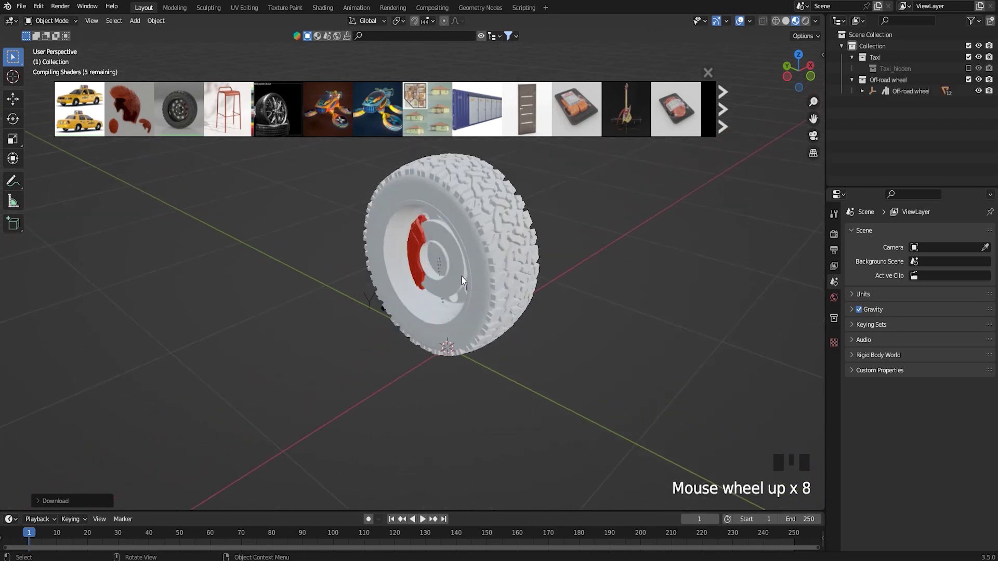
pyautogui.moveTo(442, 275); pyautogui.dragTo(413, 254)
pyautogui.scroll(-3)
pyautogui.moveTo(394, 259); pyautogui.dragTo(533, 322)
# - Add the Desert Eagle pistol model from BlenderKit beside the wheel
pyautogui.scroll(3)
pyautogui.moveTo(594, 368); pyautogui.dragTo(459, 307)
pyautogui.scroll(-3)
pyautogui.moveTo(426, 322); pyautogui.dragTo(503, 275)
pyautogui.scroll(-3)
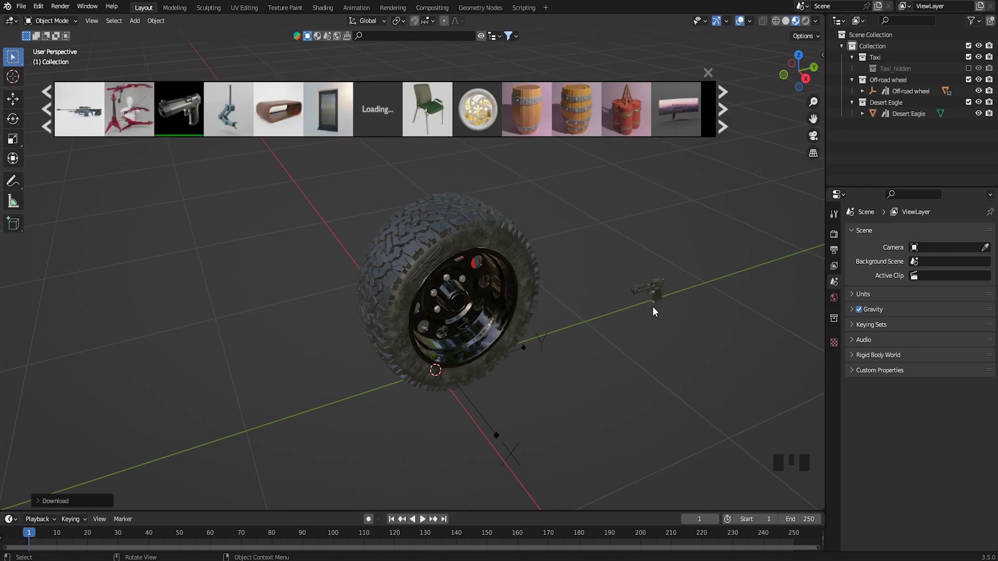
# - Select the Desert Eagle pistol, frame it in view and inspect it up close
pyautogui.scroll(3)
pyautogui.middleClick(678, 332)
pyautogui.scroll(3)
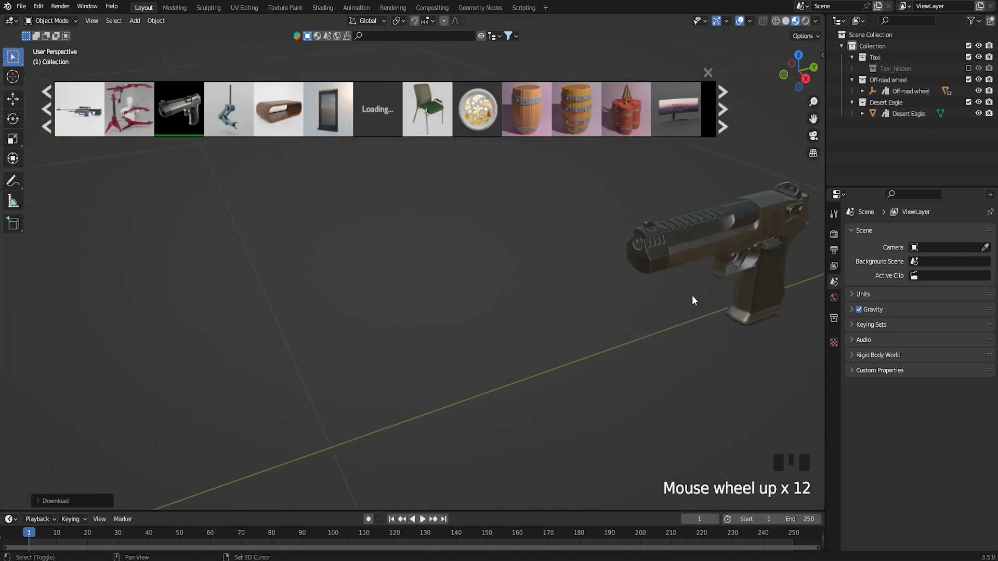
pyautogui.click(693, 241)
pyautogui.press('KP_Decimal')
pyautogui.scroll(-3)
pyautogui.middleClick(555, 324)
pyautogui.scroll(3)
pyautogui.scroll(-3)
pyautogui.moveTo(490, 317); pyautogui.dragTo(529, 308)
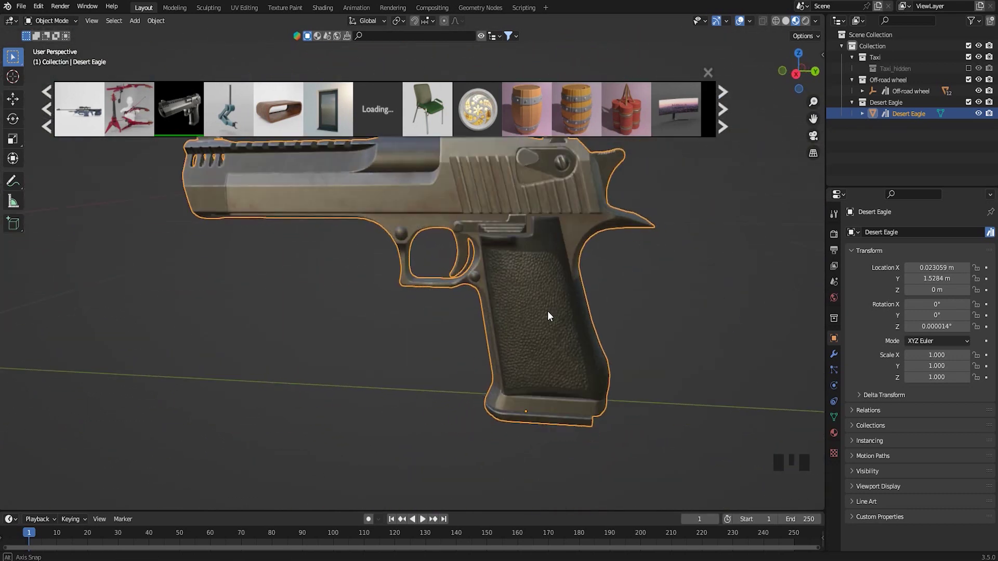
pyautogui.scroll(3)
pyautogui.scroll(-3)
# - Delete the pistol and orbit around the remaining off-road wheel
pyautogui.moveTo(346, 246); pyautogui.dragTo(754, 25)
pyautogui.moveTo(755, 26); pyautogui.dragTo(554, 297)
pyautogui.moveTo(554, 298); pyautogui.dragTo(478, 272)
pyautogui.scroll(-3)
pyautogui.middleClick(532, 263)
pyautogui.scroll(-3)
pyautogui.middleClick(514, 298)
pyautogui.scroll(3)
pyautogui.moveTo(755, 24); pyautogui.dragTo(460, 291)
pyautogui.scroll(-3)
pyautogui.middleClick(422, 294)
pyautogui.scroll(3)
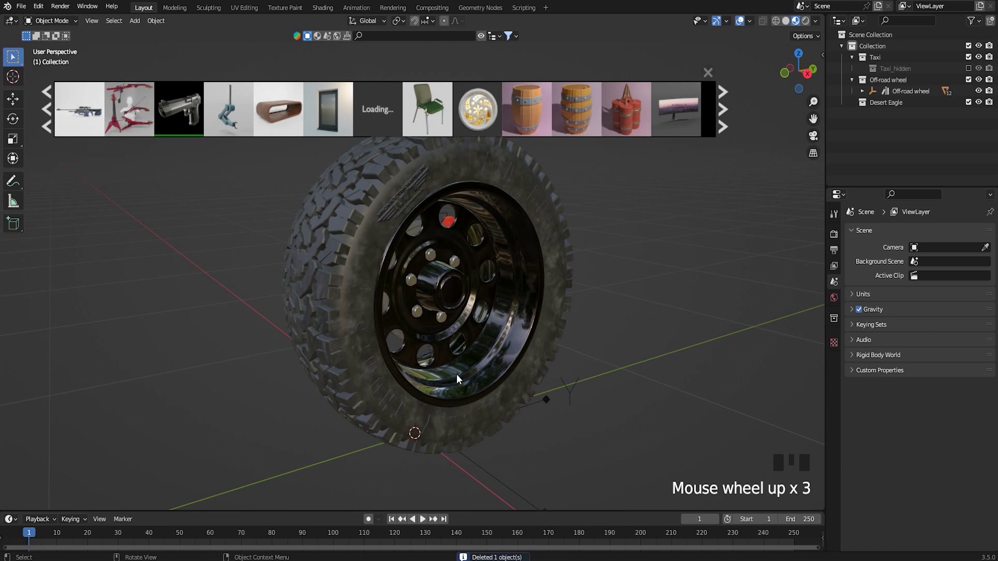
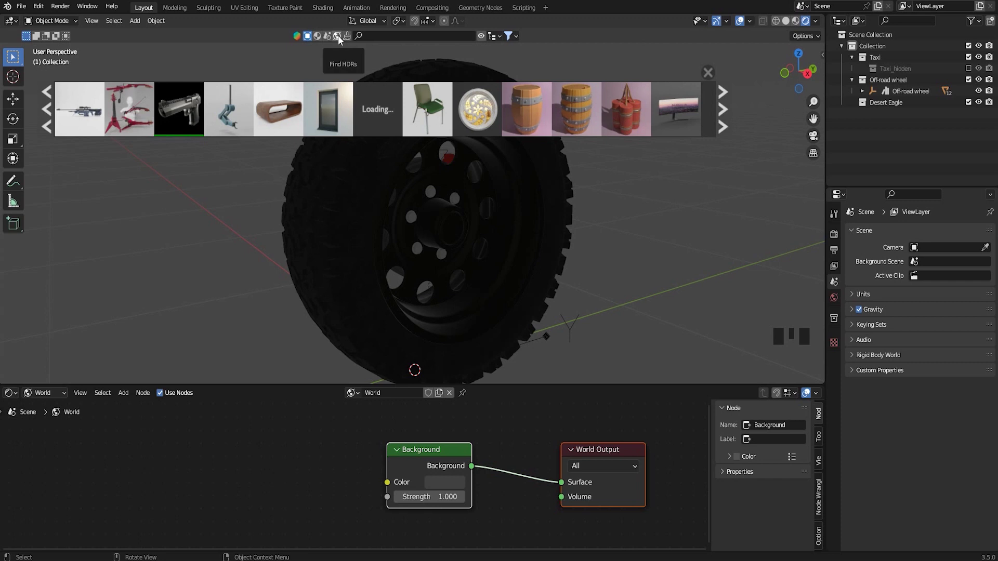
# - List BlenderKit's 678 HDR environments and page forward to a concrete-archway panorama
pyautogui.click(339, 38)
pyautogui.click(294, 113)
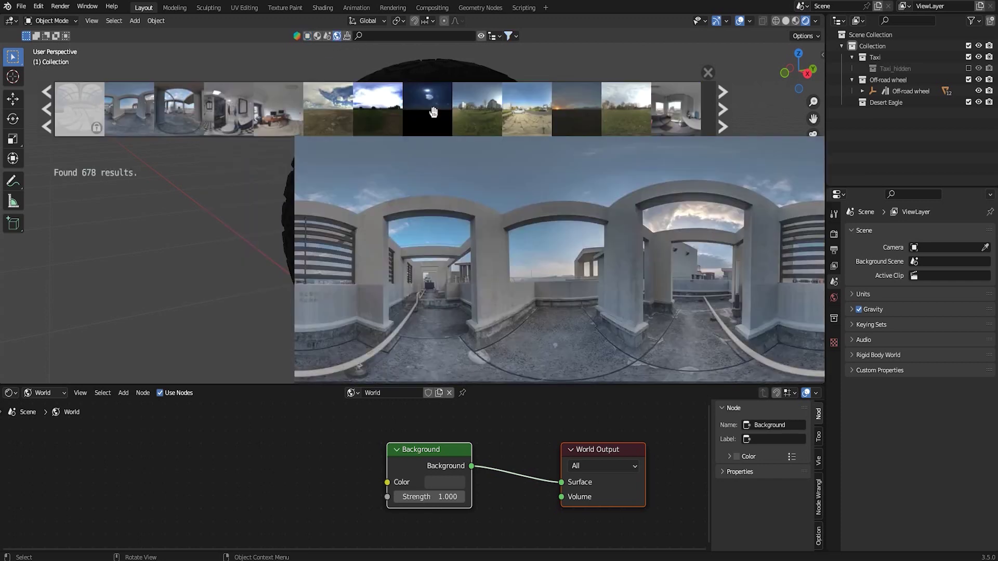